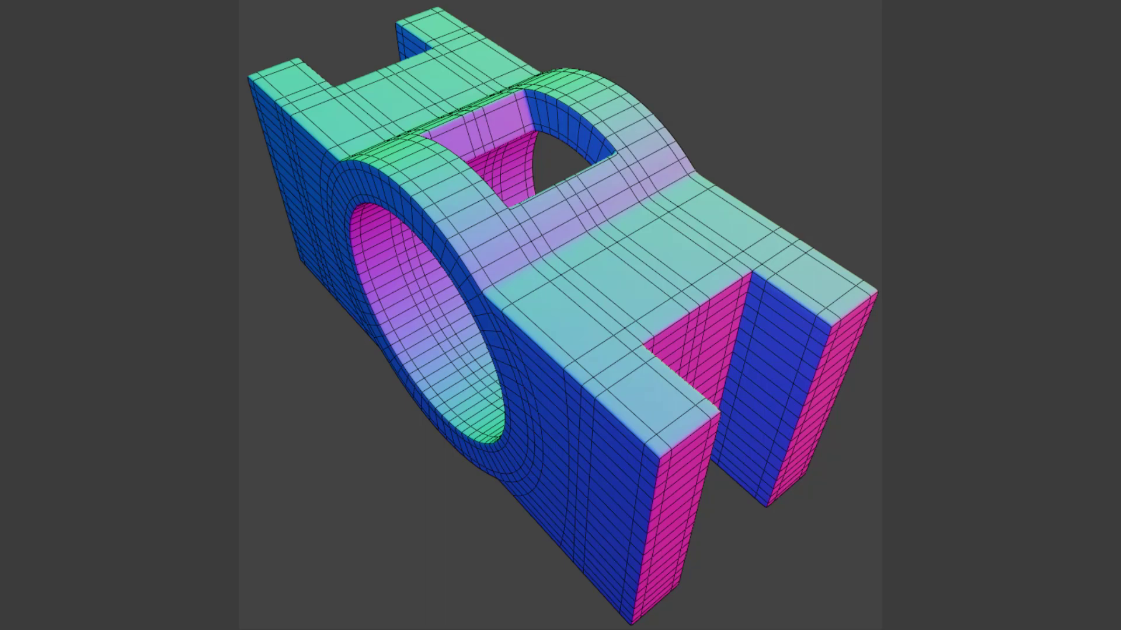
Add a cylinder at the origin with 64 vertices, 1 m radius and 2 m depth
{"action": "left_click_drag", "start_coordinate": [220, 37], "coordinate": [433, 210]}
{"action": "scroll", "scroll_direction": "up", "scroll_amount": 3}
{"action": "left_click_drag", "start_coordinate": [460, 239], "coordinate": [126, 573]}
{"action": "left_click_drag", "start_coordinate": [126, 573], "coordinate": [490, 285]}
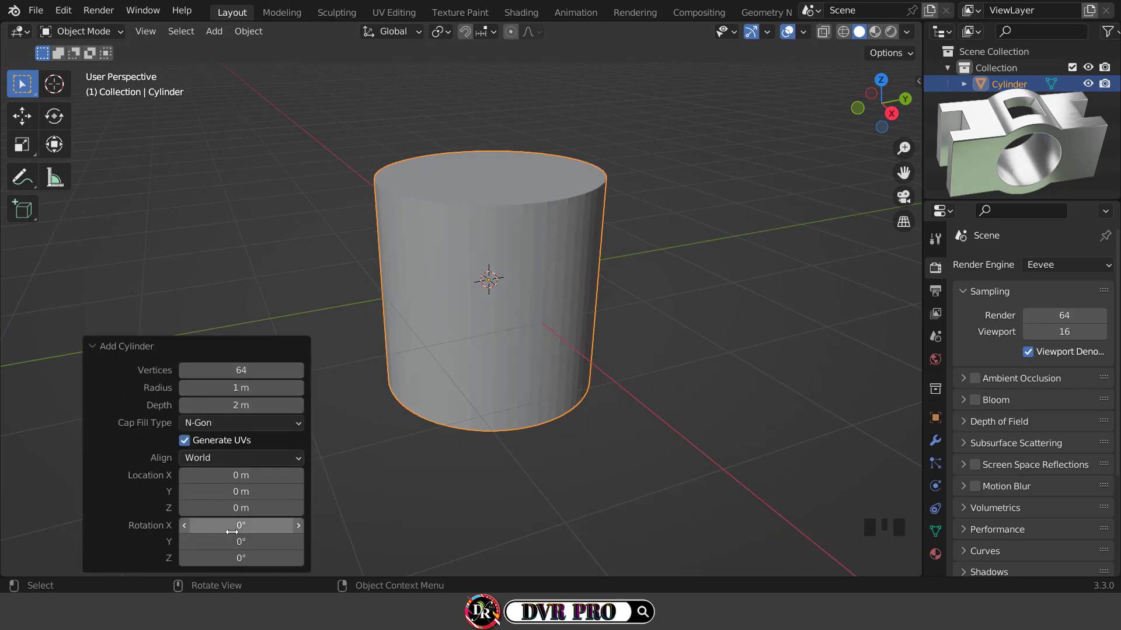
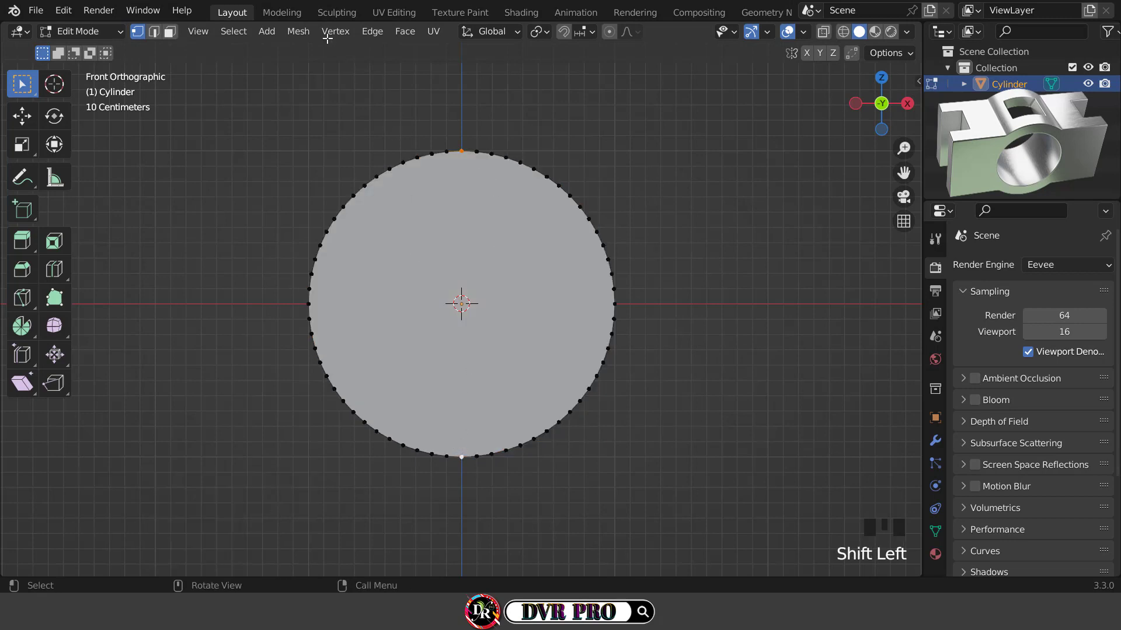
Connect the cap's top and bottom vertices with a vertical edge (J) and return to front view
{"action": "left_click_drag", "start_coordinate": [326, 33], "coordinate": [886, 108]}
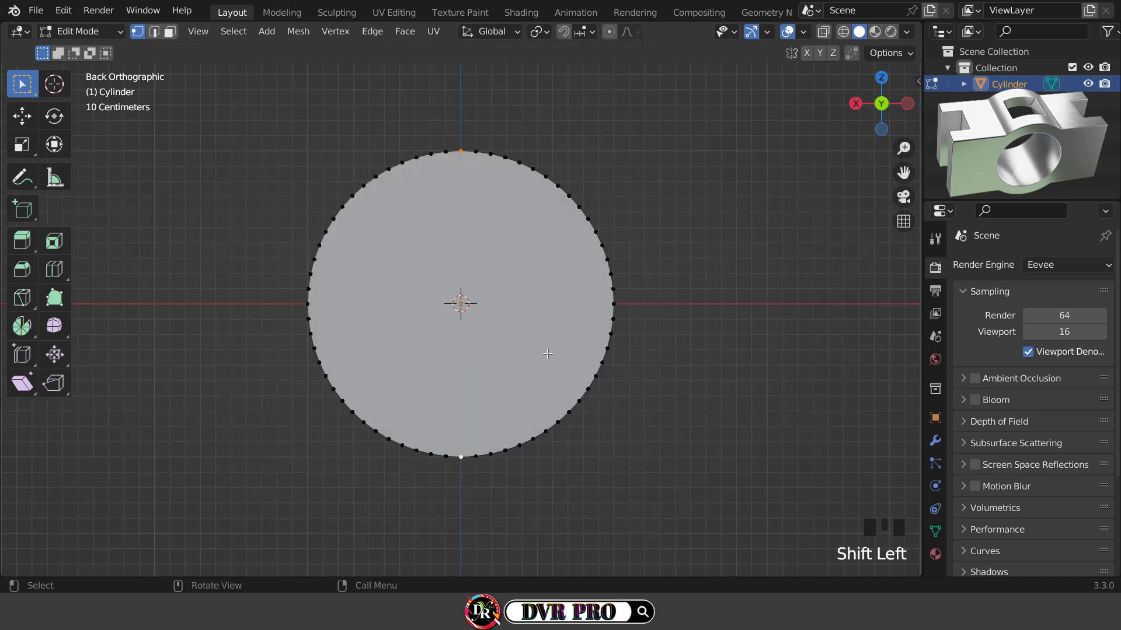
{"action": "key", "text": "j"}
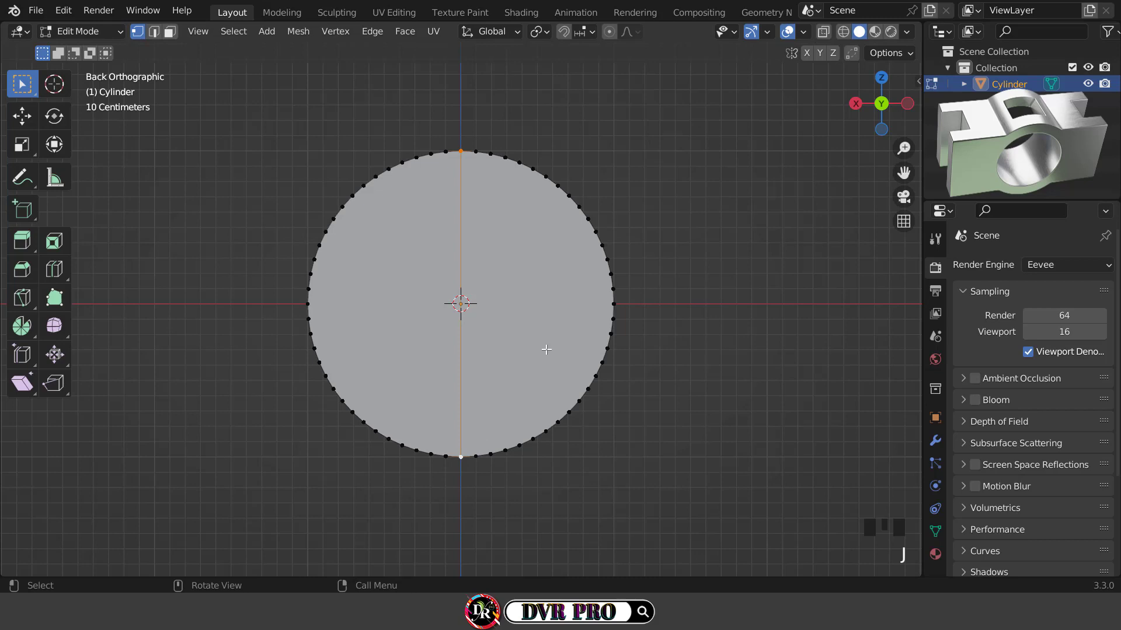
{"action": "left_click", "coordinate": [882, 104]}
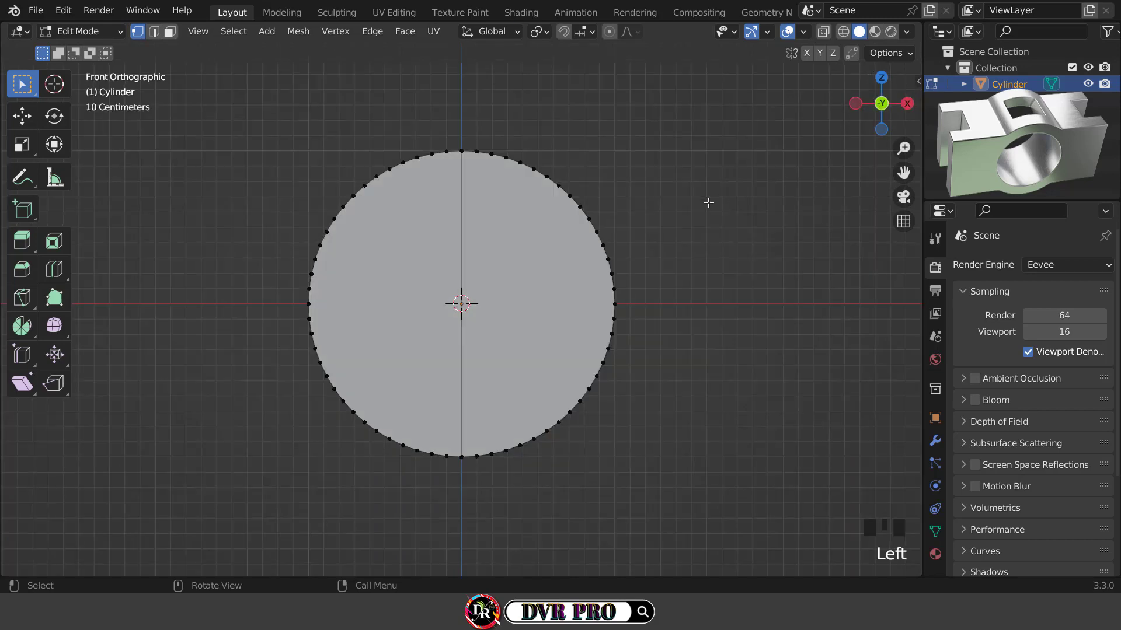
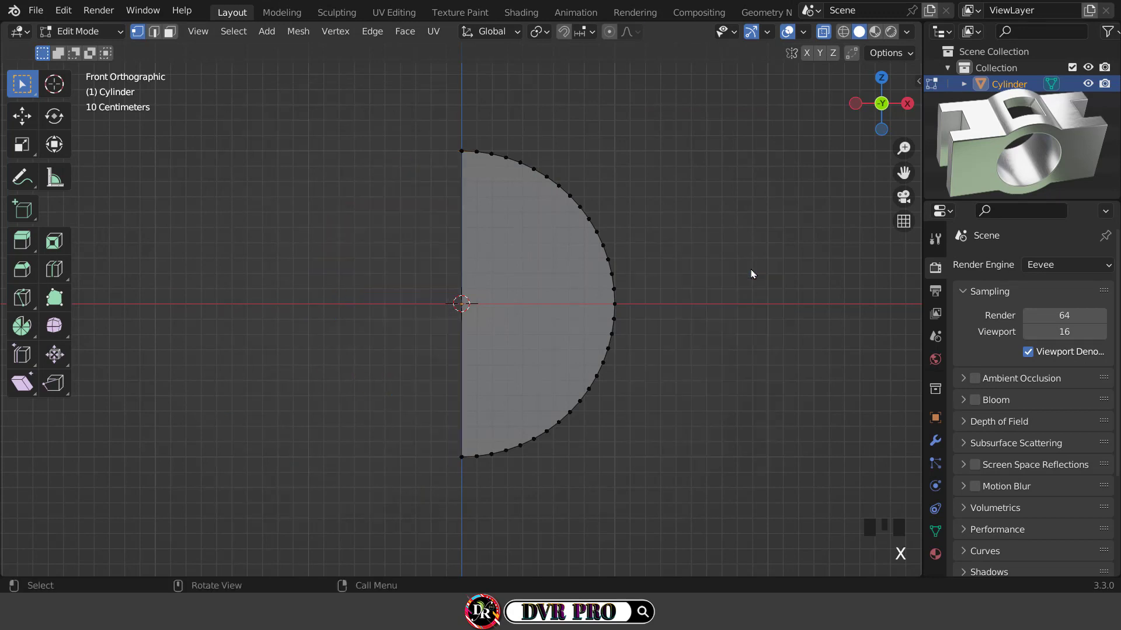
Add a Mirror modifier on X with Clipping to restore the deleted left half
{"action": "left_click", "coordinate": [936, 441]}
{"action": "left_click_drag", "start_coordinate": [790, 452], "coordinate": [1020, 394]}
{"action": "left_click", "coordinate": [1025, 396]}
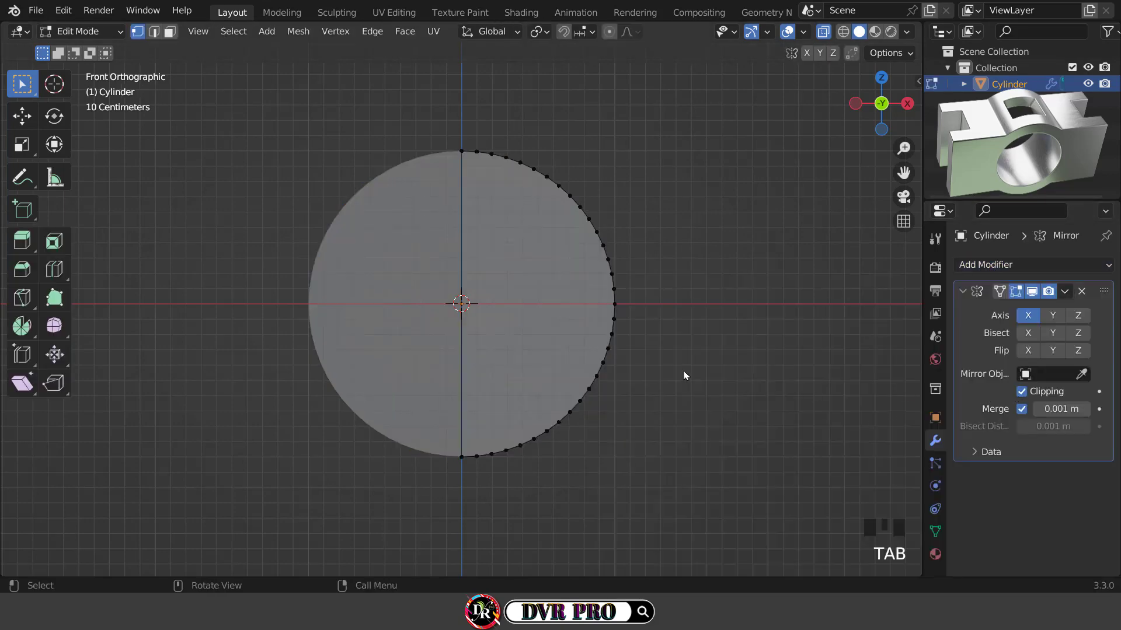
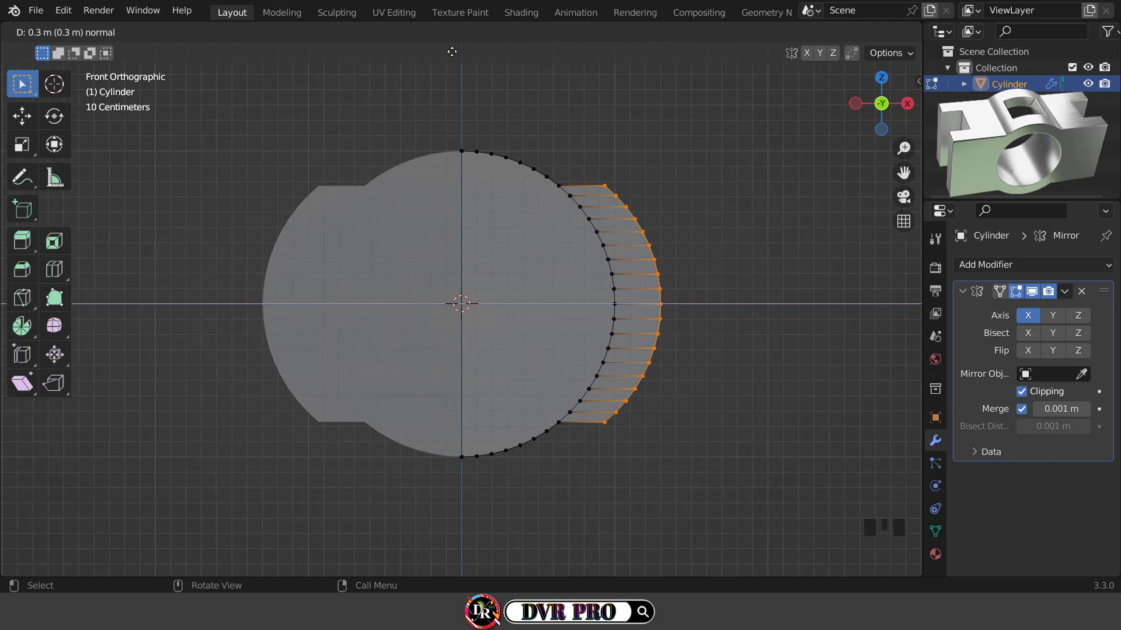
Flatten the extruded side vertices to zero X scale, then select the whole mesh
{"action": "left_click_drag", "start_coordinate": [28, 150], "coordinate": [461, 296]}
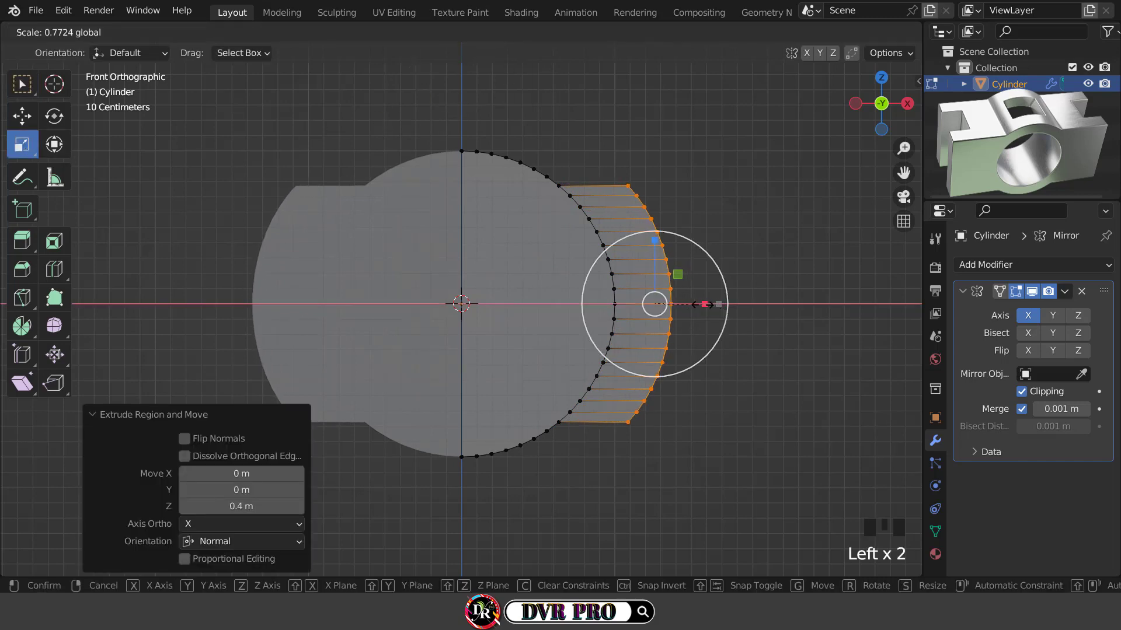
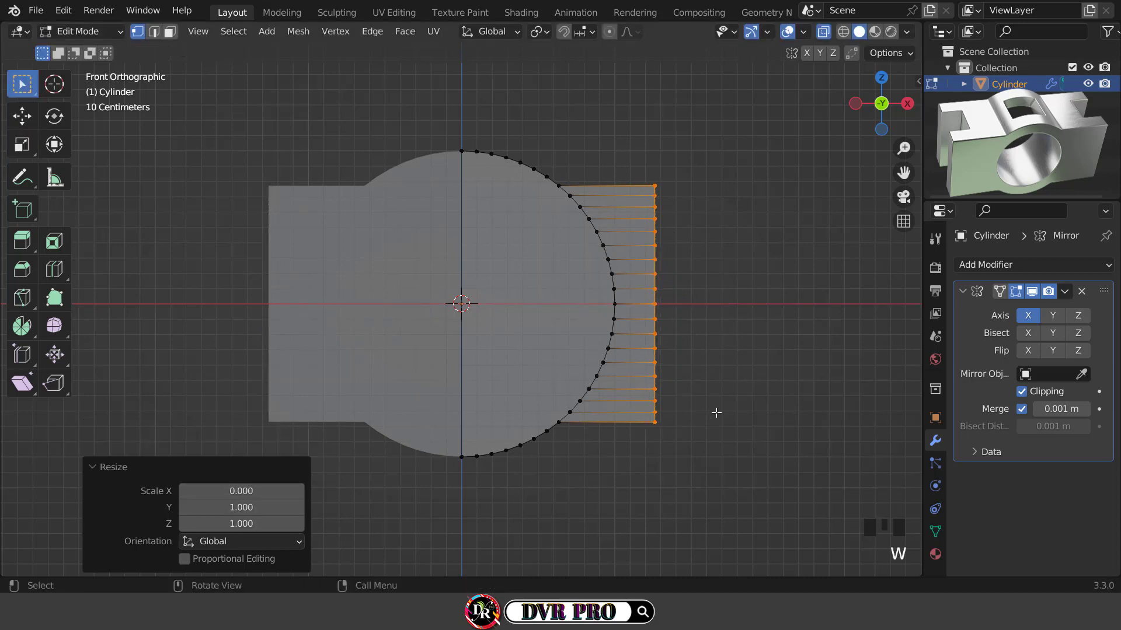
{"action": "key", "text": "z"}
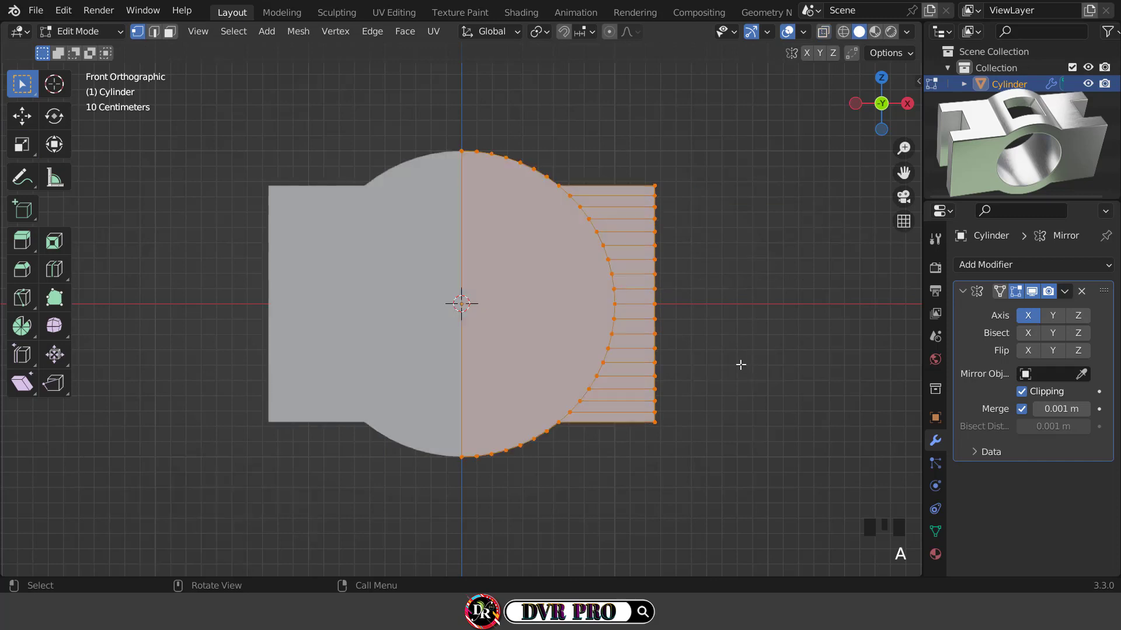
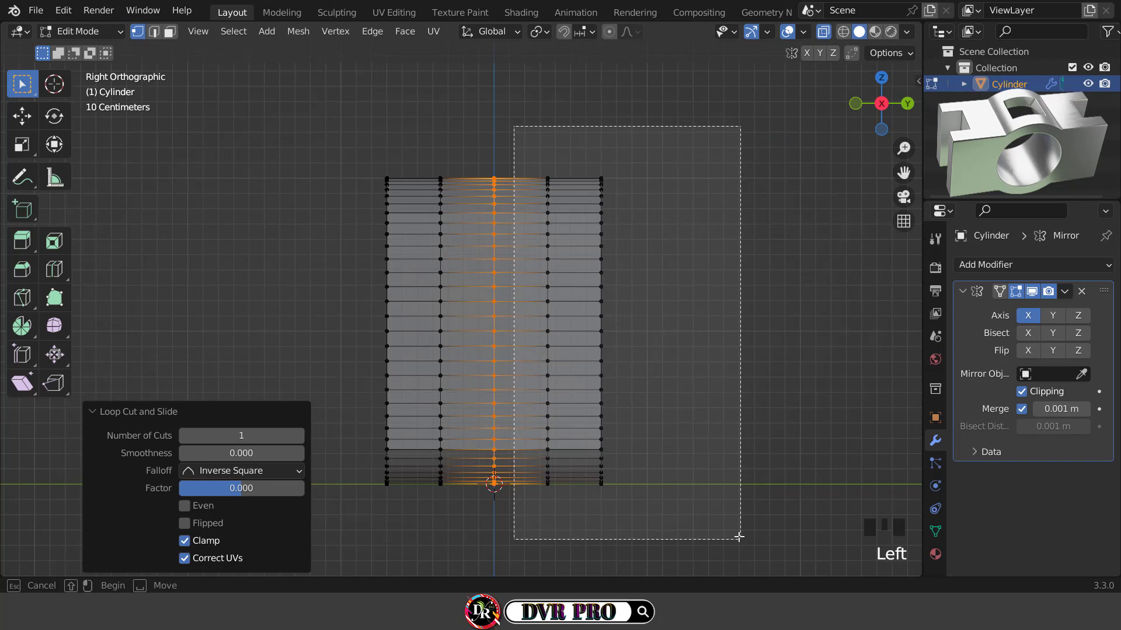
Delete the selected right-half vertices in side view so the Z mirror can recreate them
{"action": "key", "text": "x"}
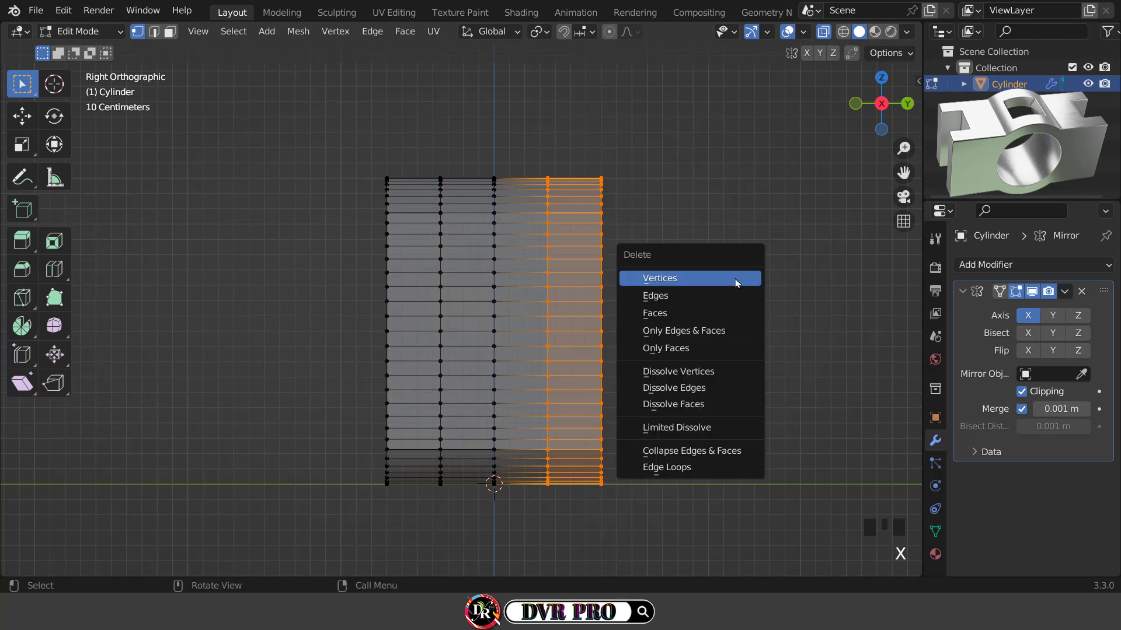
{"action": "left_click", "coordinate": [1082, 319]}
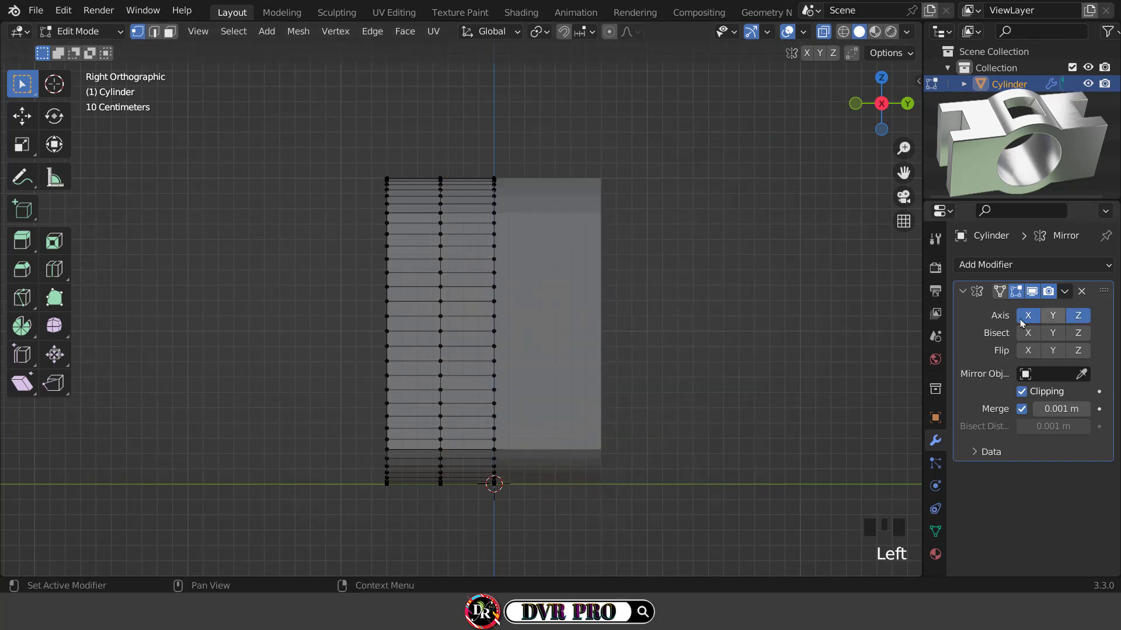
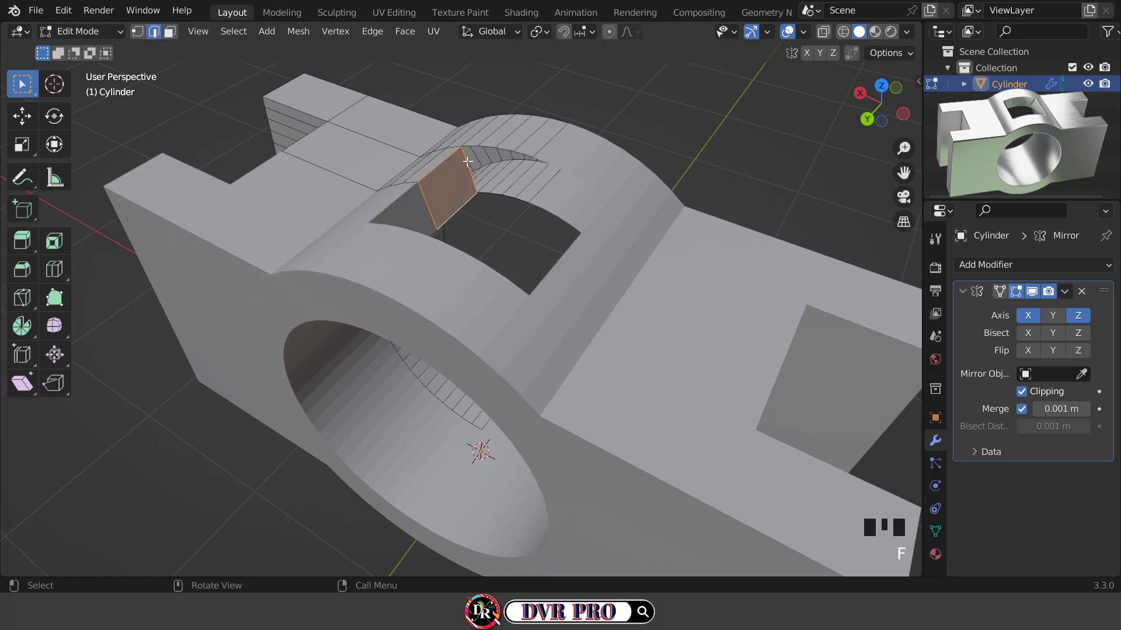
Delete the stray face inside the top handle opening
{"action": "left_click", "coordinate": [470, 158]}
{"action": "left_click", "coordinate": [469, 159]}
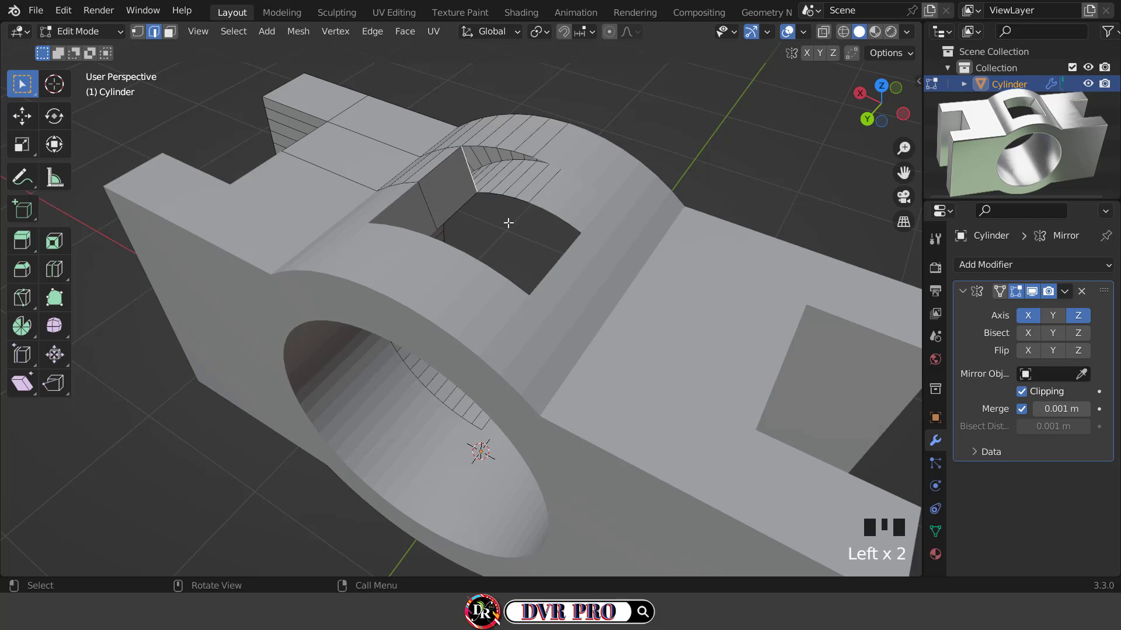
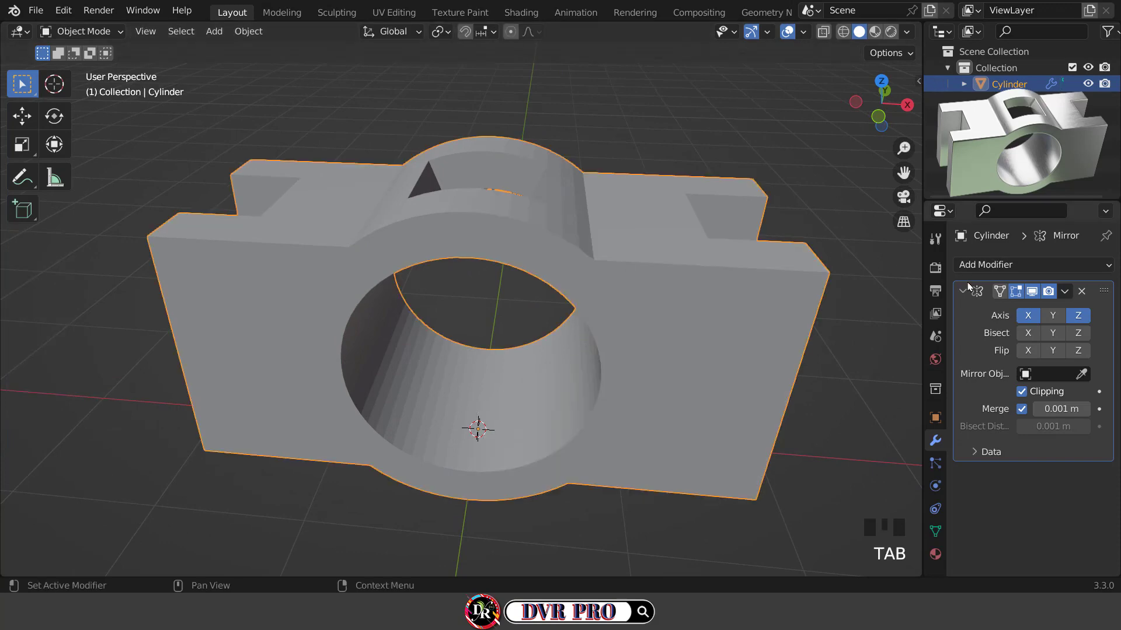
Add a Subdivision Surface modifier and raise its viewport levels to 3
{"action": "left_click_drag", "start_coordinate": [969, 288], "coordinate": [992, 263]}
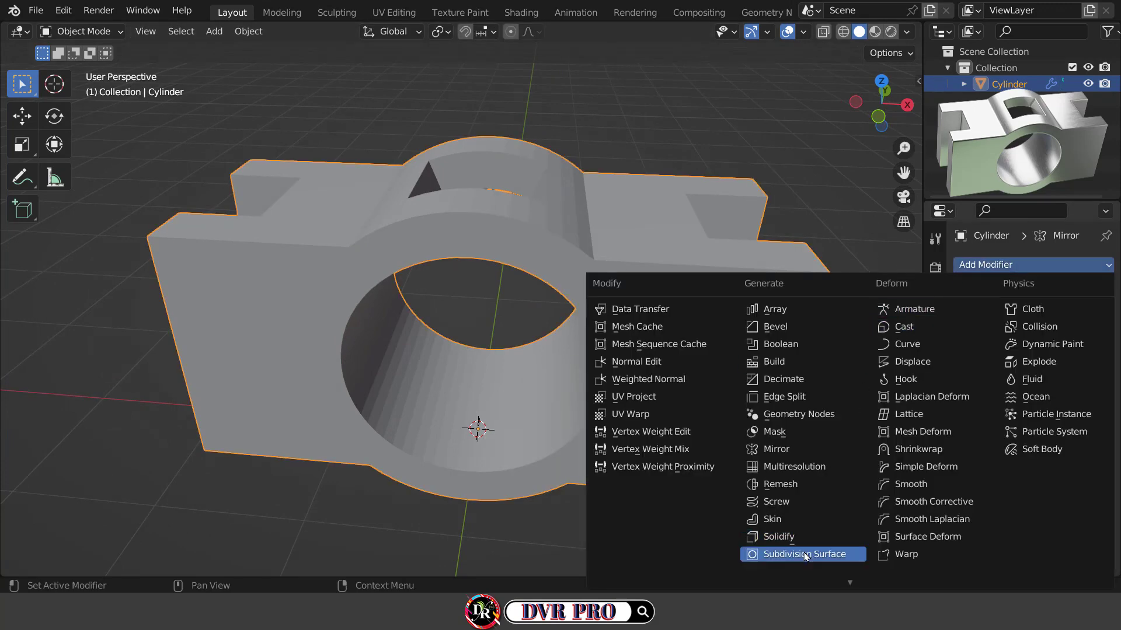
{"action": "left_click", "coordinate": [812, 558]}
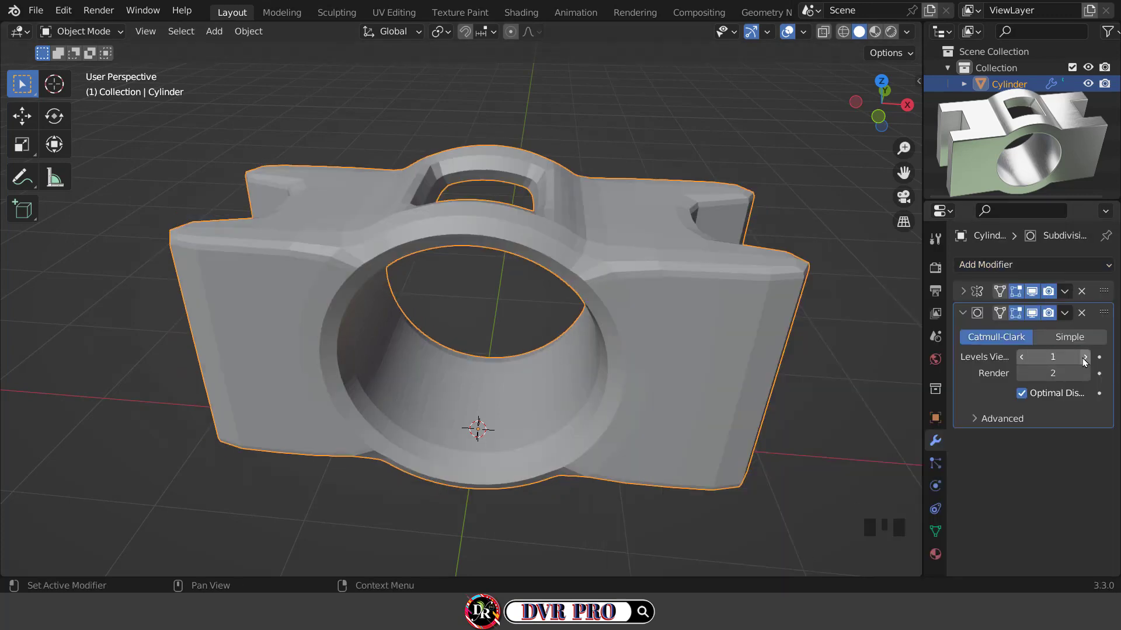
{"action": "left_click", "coordinate": [1090, 363]}
{"action": "scroll", "scroll_direction": "up", "scroll_amount": 3}
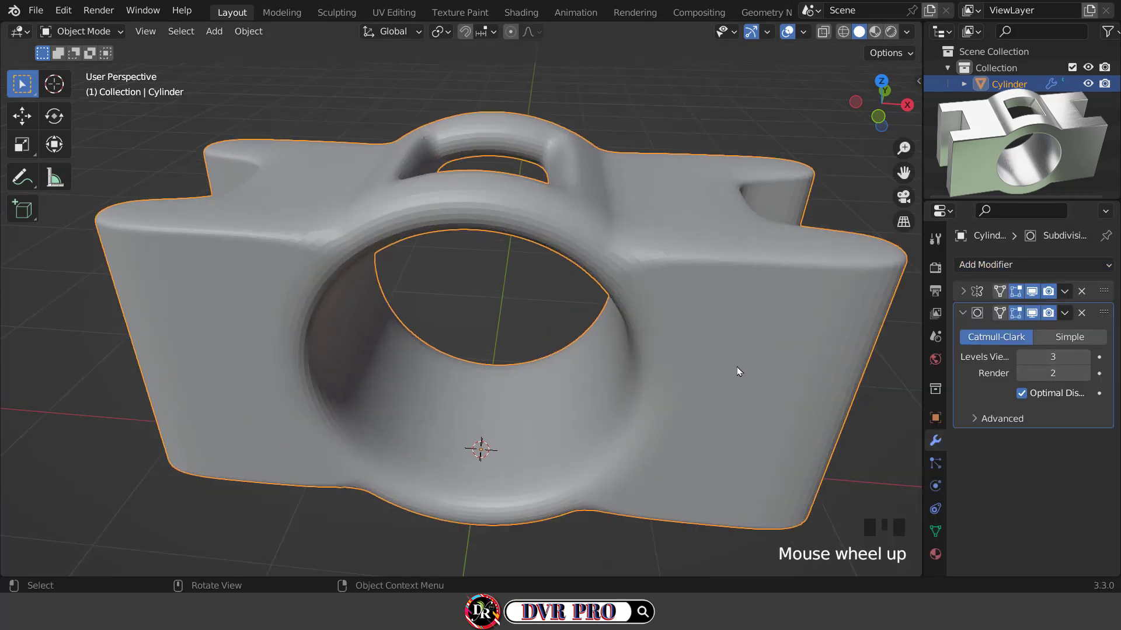
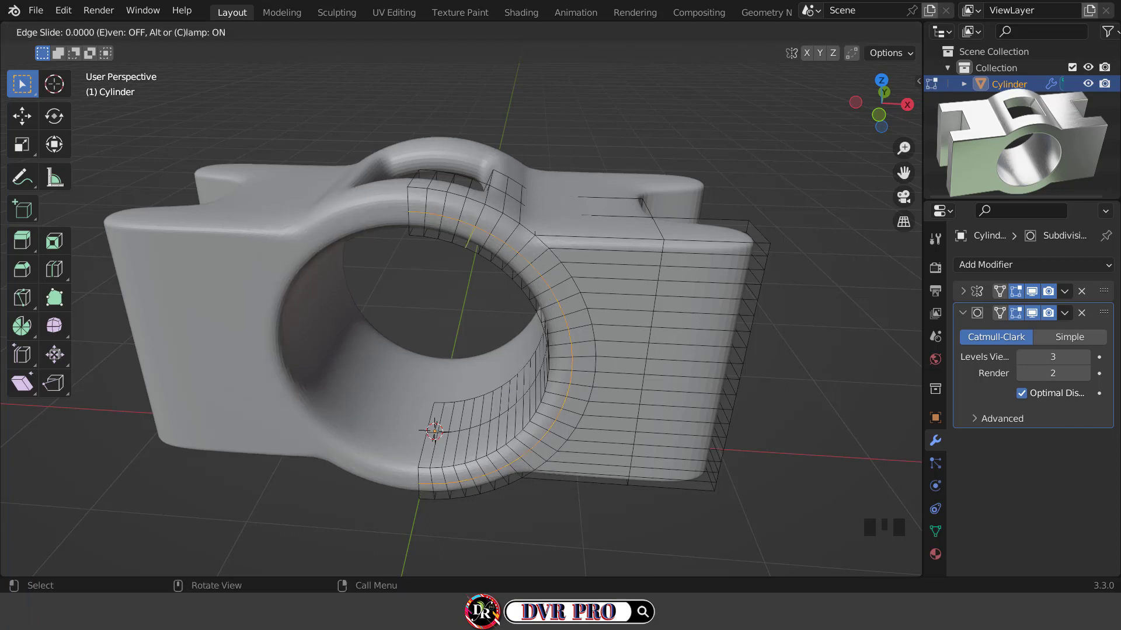
Insert a support loop around the lens rim and bevel it 0.1 m
{"action": "left_click_drag", "start_coordinate": [377, 39], "coordinate": [380, 53]}
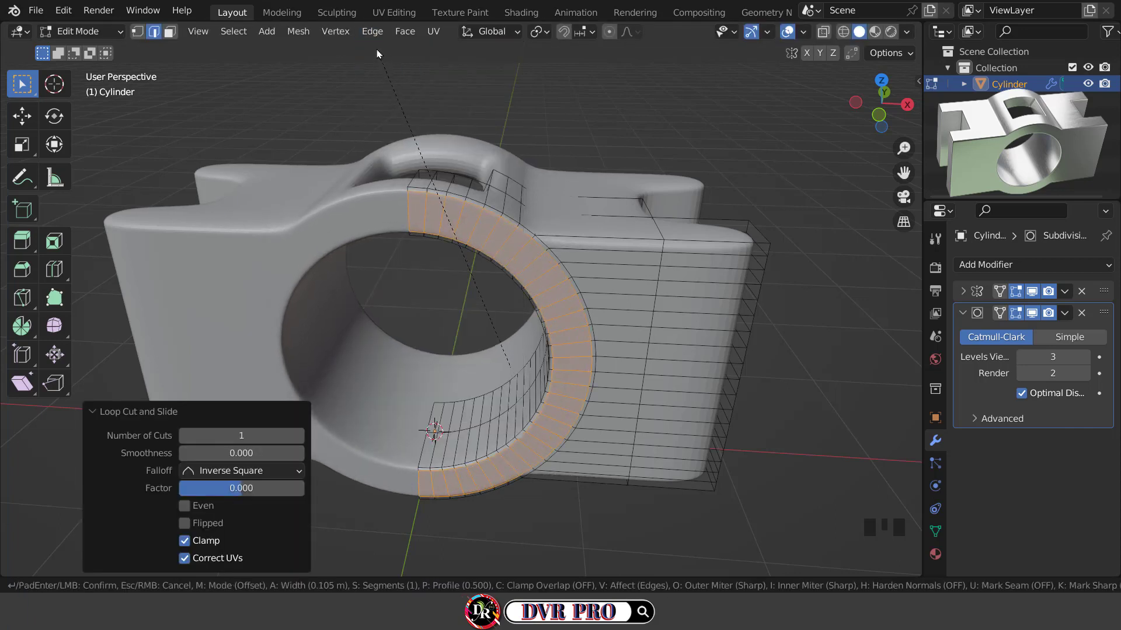
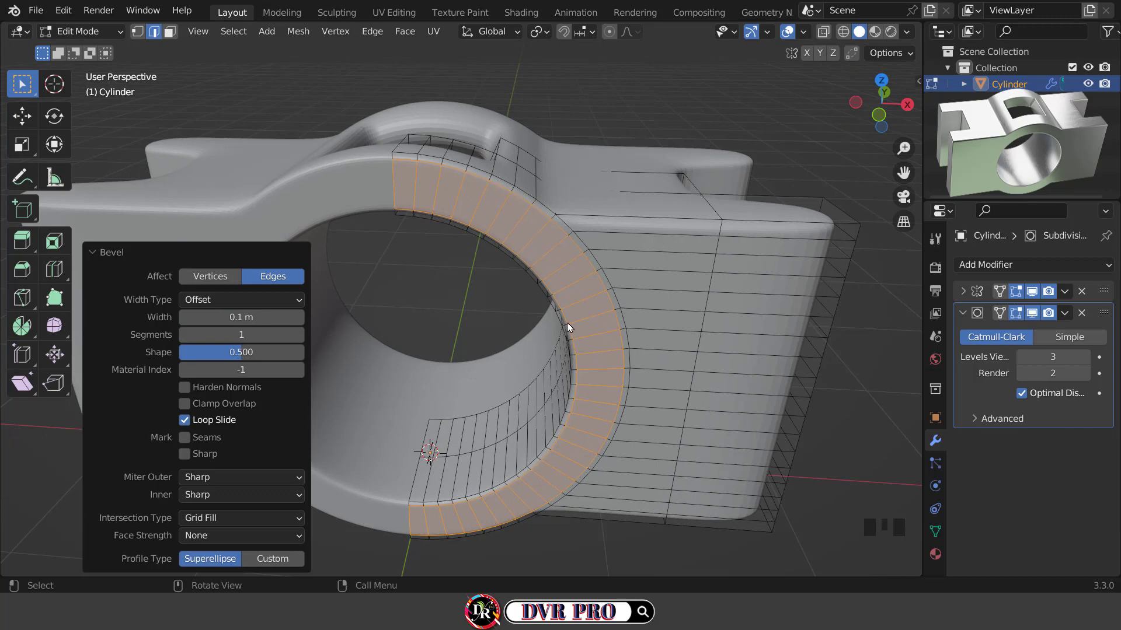
{"action": "scroll", "scroll_direction": "down", "scroll_amount": 3}
{"action": "left_click_drag", "start_coordinate": [553, 349], "coordinate": [520, 362]}
{"action": "scroll", "scroll_direction": "up", "scroll_amount": 3}
Cut a support loop along the top edge and bevel it 0.15 m
{"action": "left_click_drag", "start_coordinate": [547, 355], "coordinate": [436, 210]}
{"action": "key", "text": "ctrl+r"}
{"action": "key", "text": "ctrl+b"}
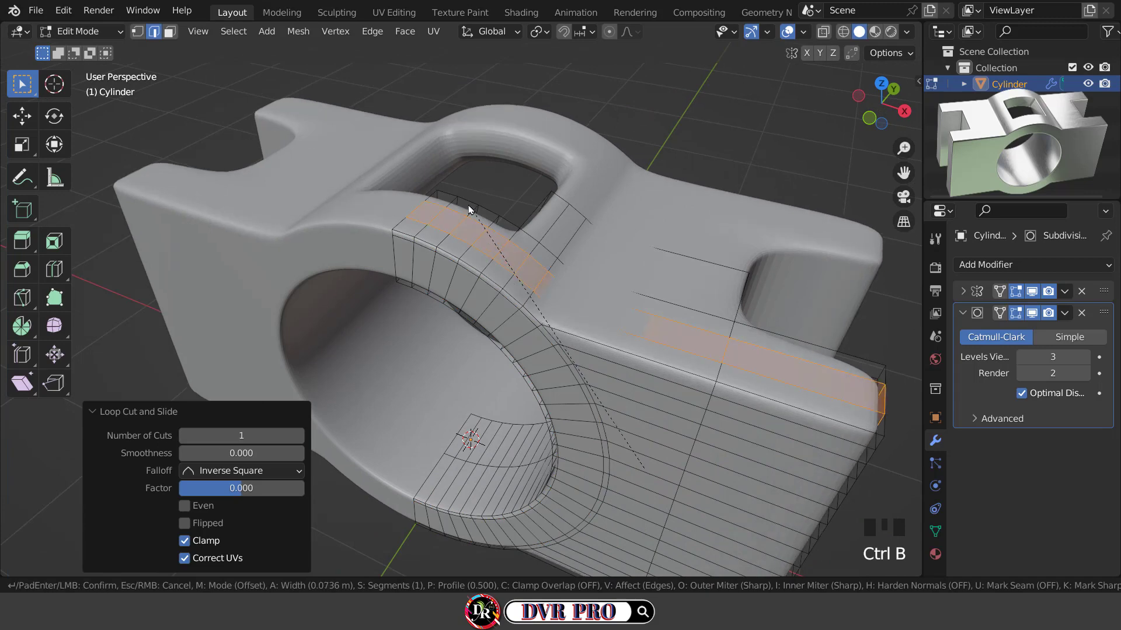
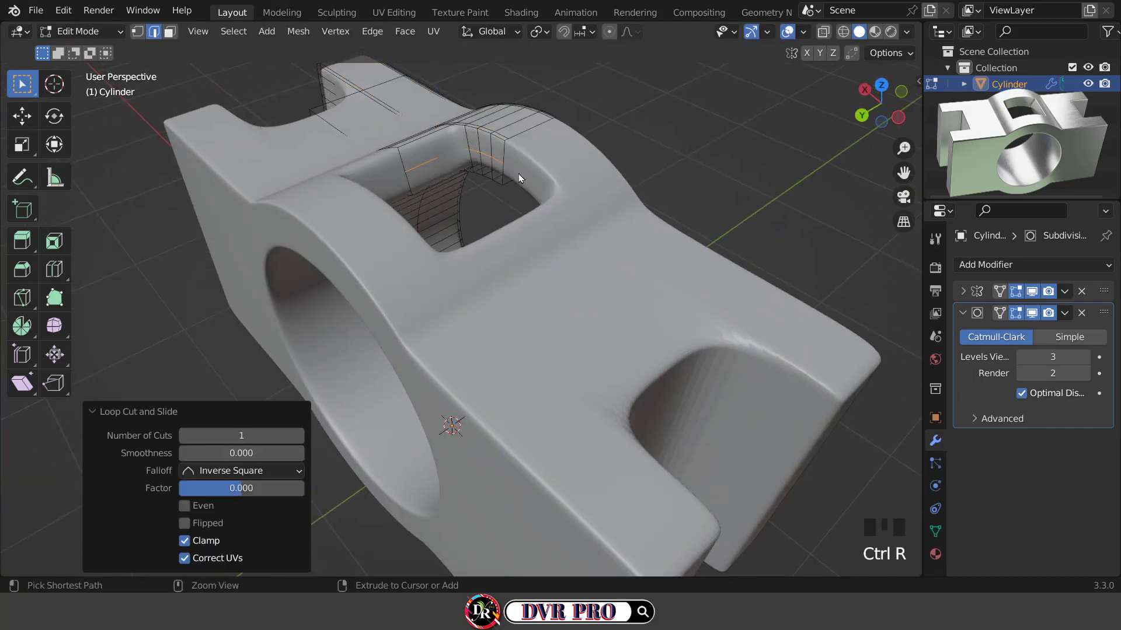
Bevel the support loops around the handle opening and slide a loop toward the corner
{"action": "key", "text": "ctrl+b"}
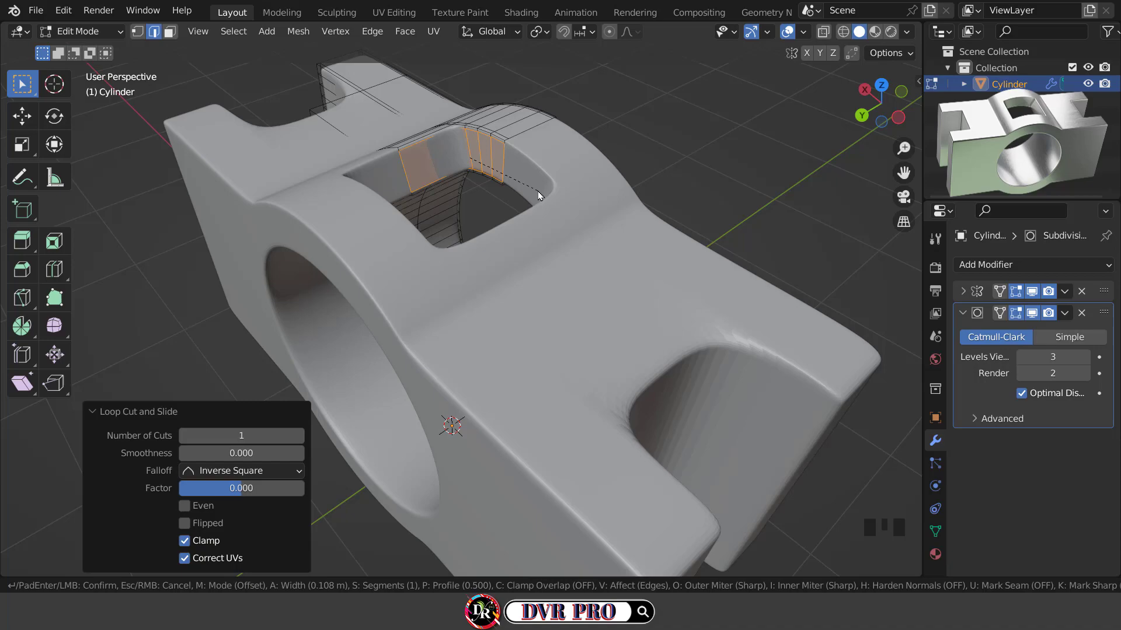
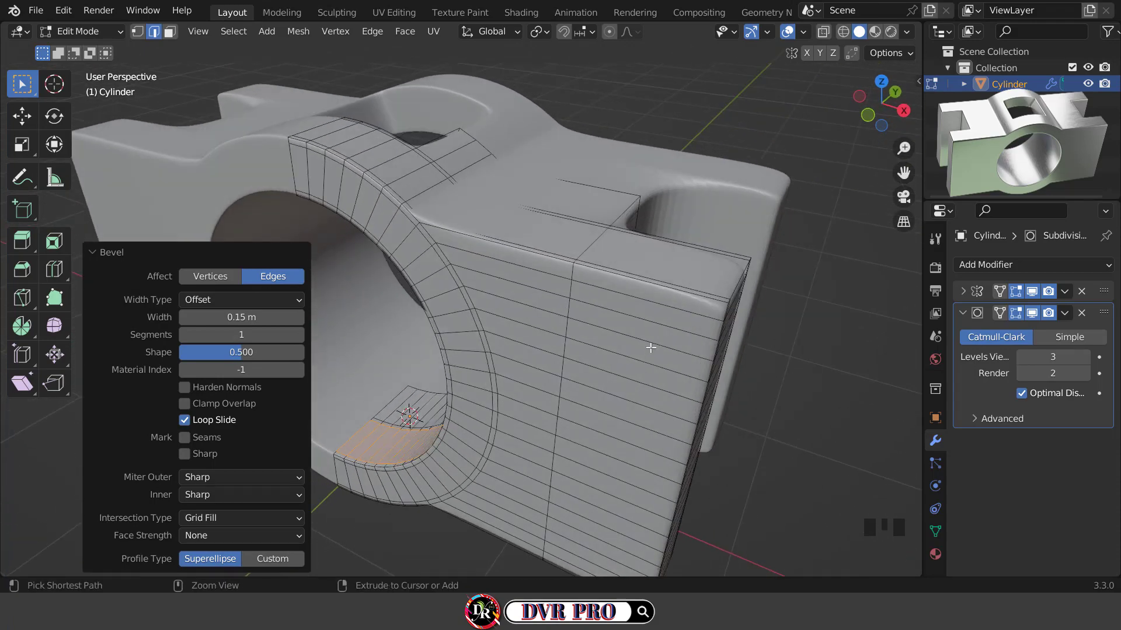
{"action": "key", "text": "ctrl+r"}
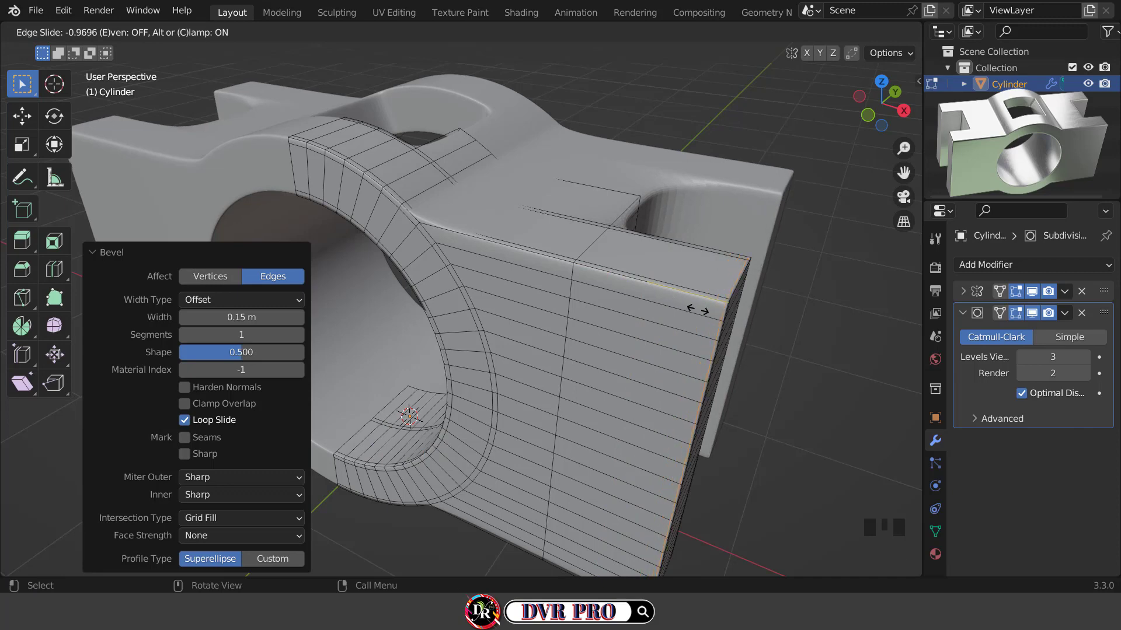
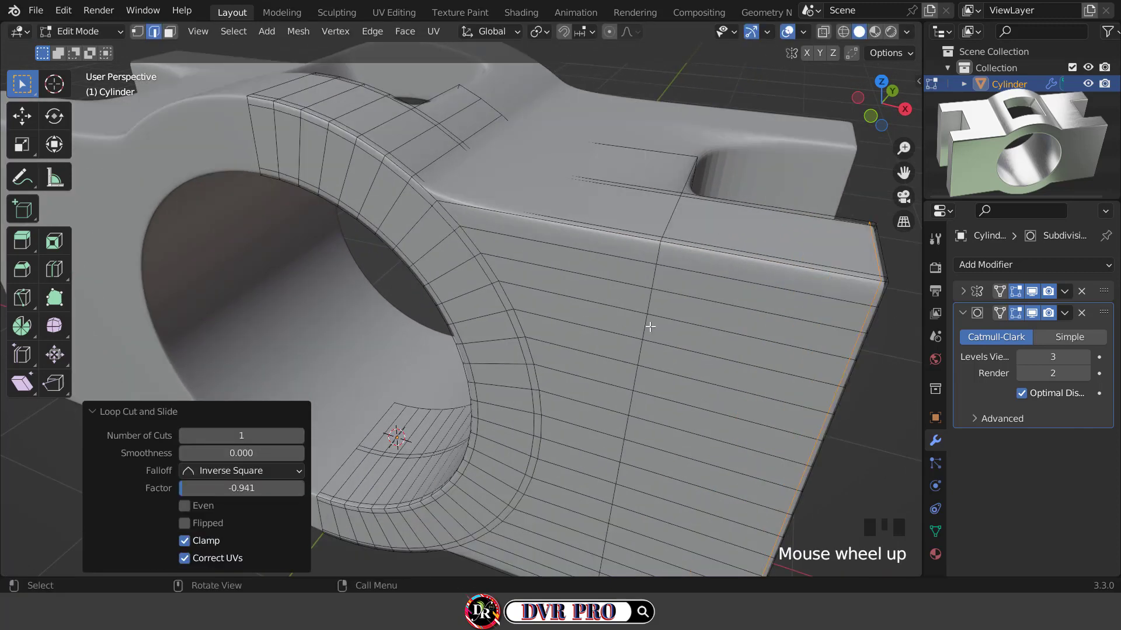
Add support loops near the side notches, slide them to the edges and bevel them
{"action": "key", "text": "ctrl+r"}
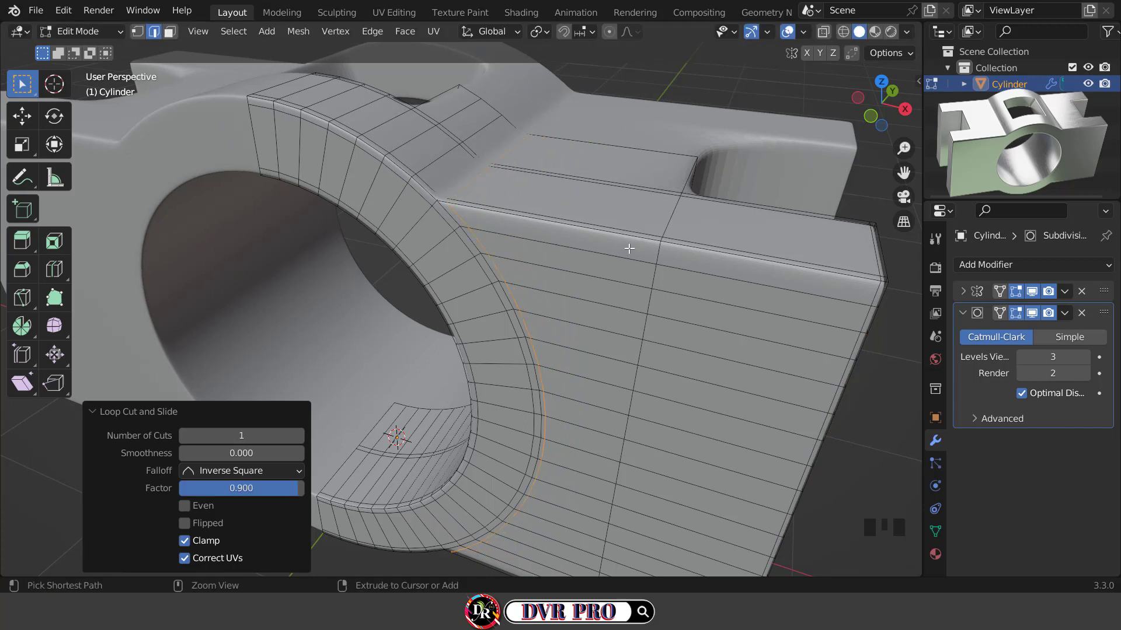
{"action": "key", "text": "ctrl+r"}
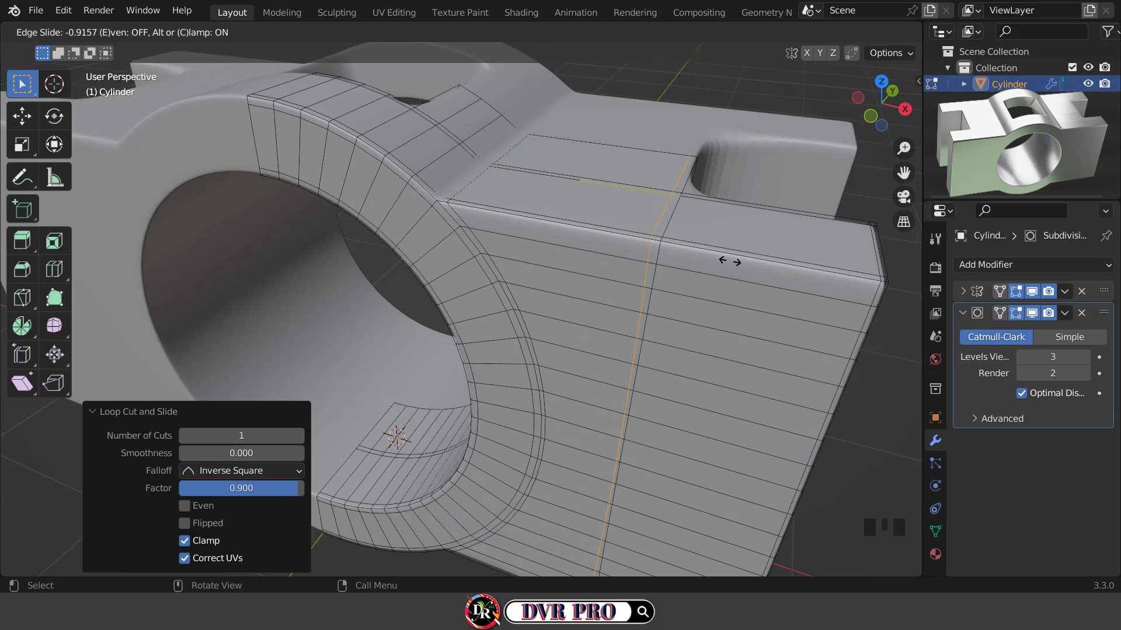
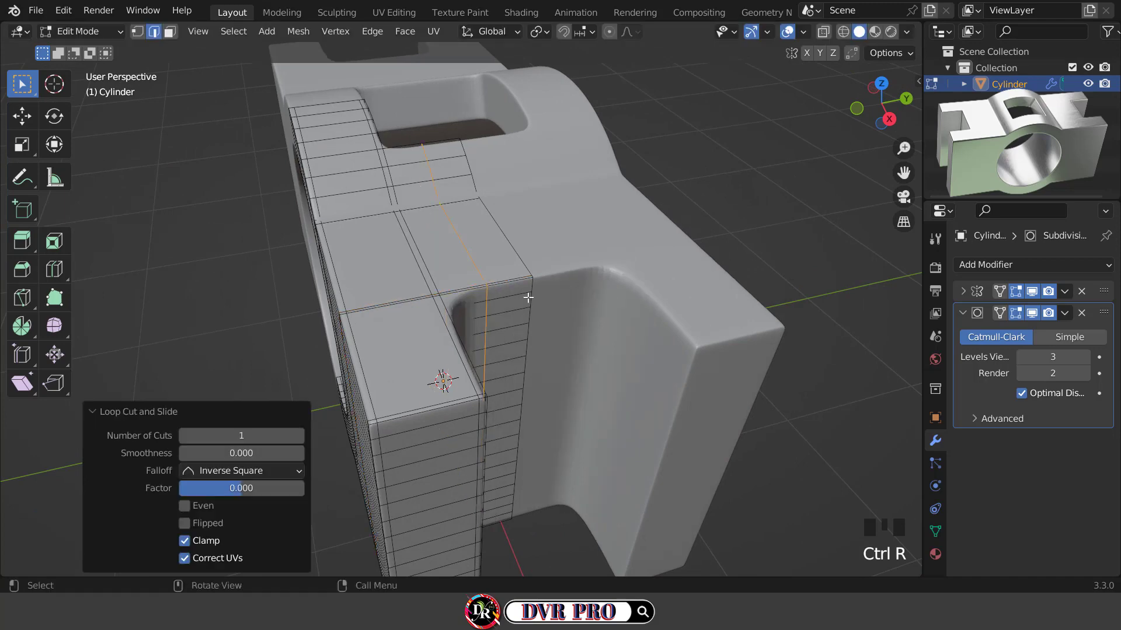
{"action": "key", "text": "ctrl+b"}
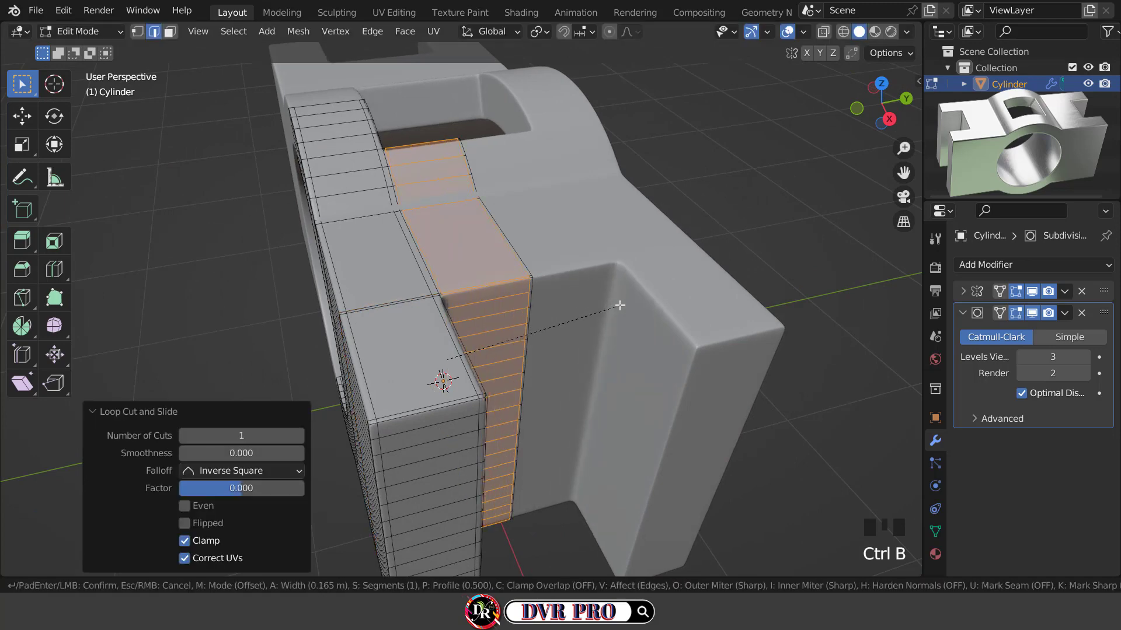
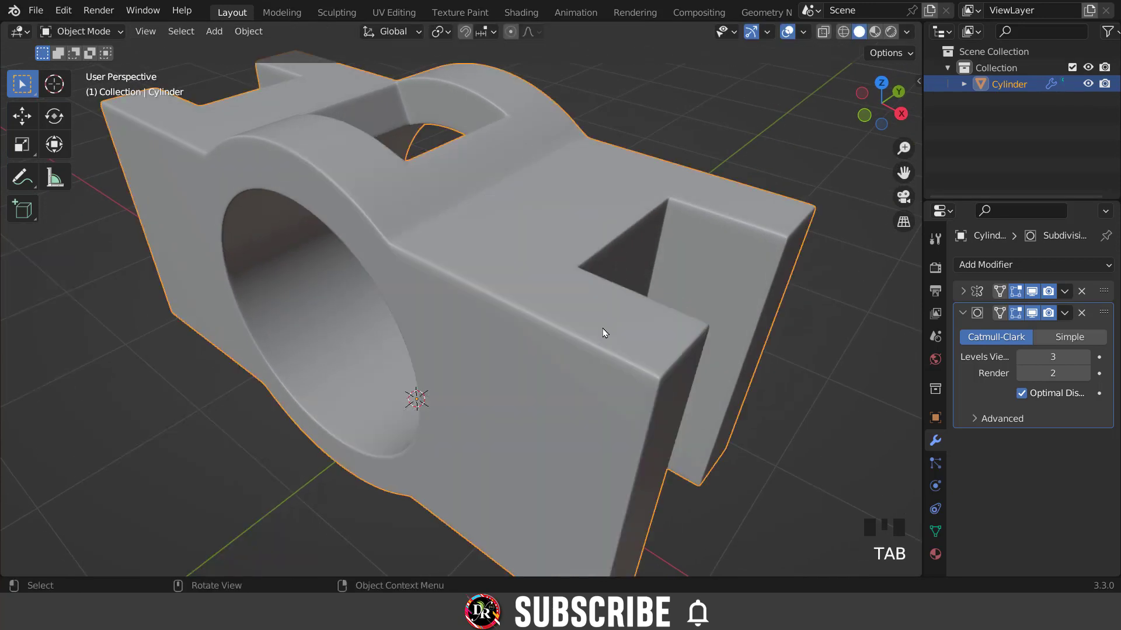
Orbit around the finished camera body and snap to a top view on the Z axis
{"action": "scroll", "scroll_direction": "down", "scroll_amount": 3}
{"action": "left_click_drag", "start_coordinate": [619, 350], "coordinate": [796, 38]}
{"action": "left_click", "coordinate": [796, 38]}
{"action": "scroll", "scroll_direction": "down", "scroll_amount": 3}
{"action": "left_click_drag", "start_coordinate": [713, 266], "coordinate": [592, 273]}
{"action": "left_click_drag", "start_coordinate": [592, 274], "coordinate": [600, 283]}
{"action": "scroll", "scroll_direction": "up", "scroll_amount": 3}
{"action": "left_click_drag", "start_coordinate": [607, 301], "coordinate": [667, 210]}
{"action": "left_click", "coordinate": [667, 211]}
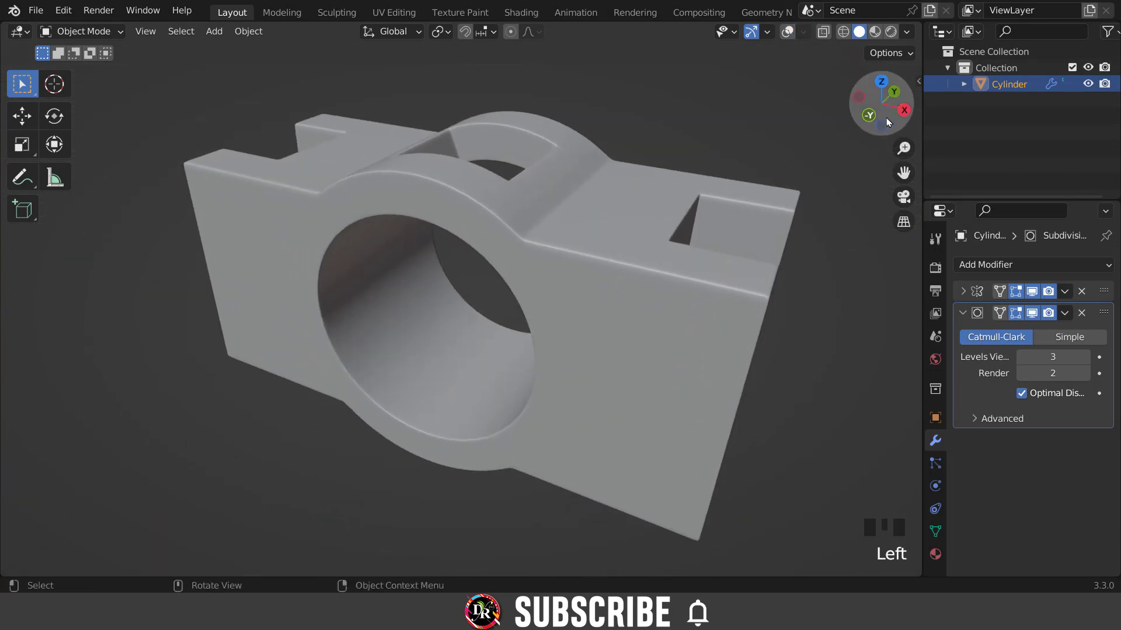
{"action": "left_click", "coordinate": [891, 119]}
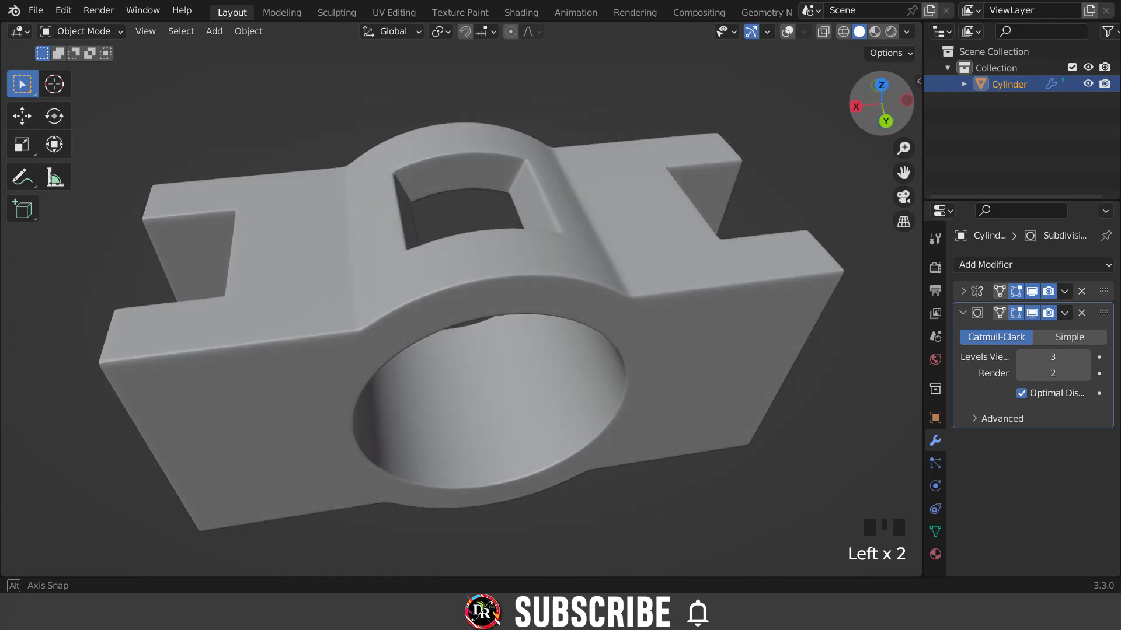